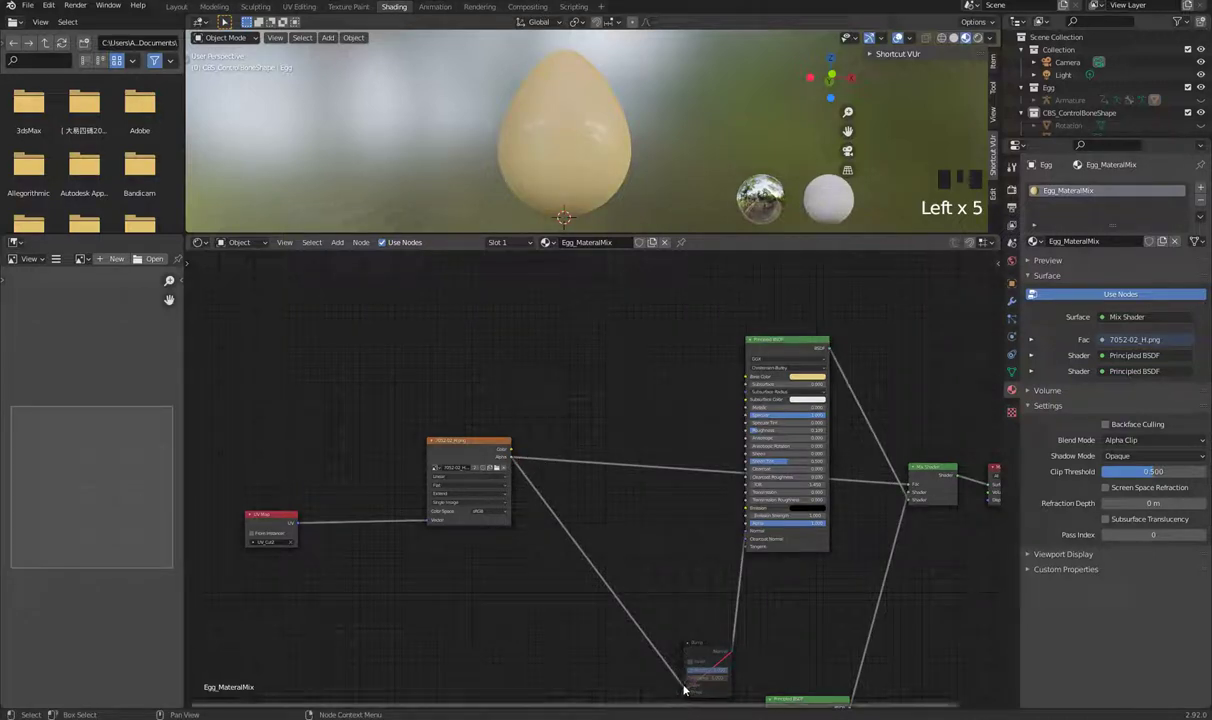
# Step: Wire the face image texture's Color into the shader so the egg shows the black cartoon face
pyautogui.click(667, 650)
pyautogui.click(912, 486)
pyautogui.click(469, 445)
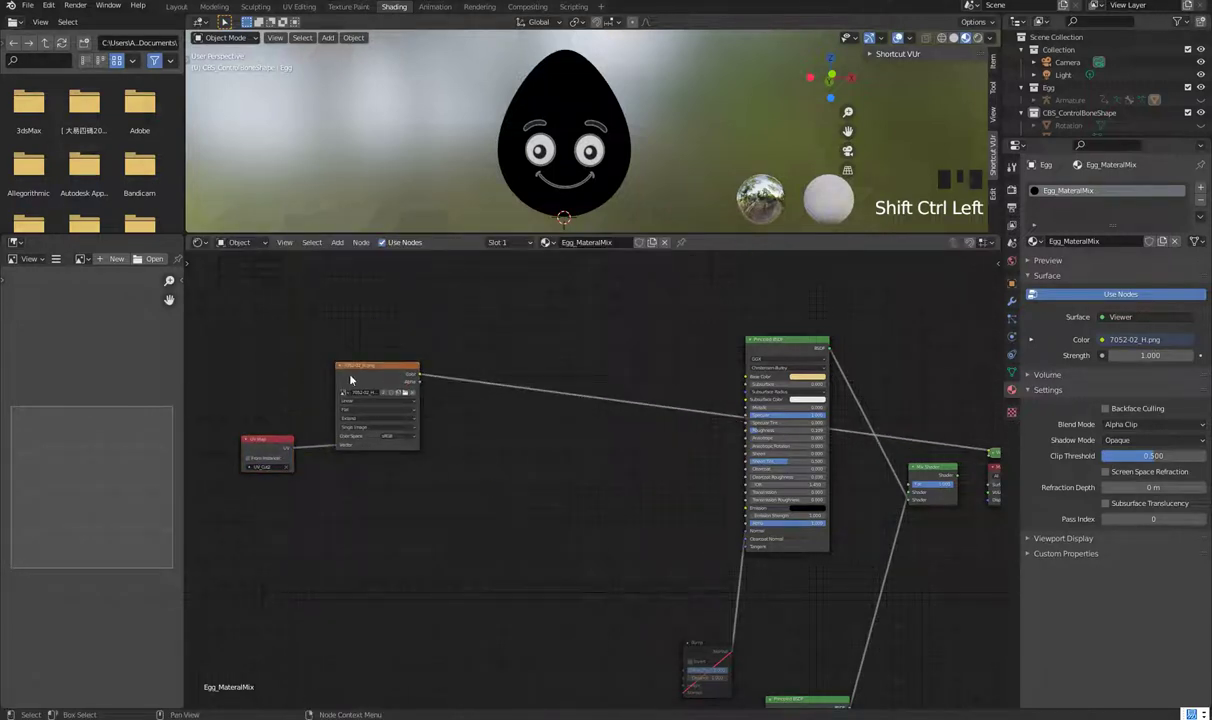
pyautogui.click(371, 368)
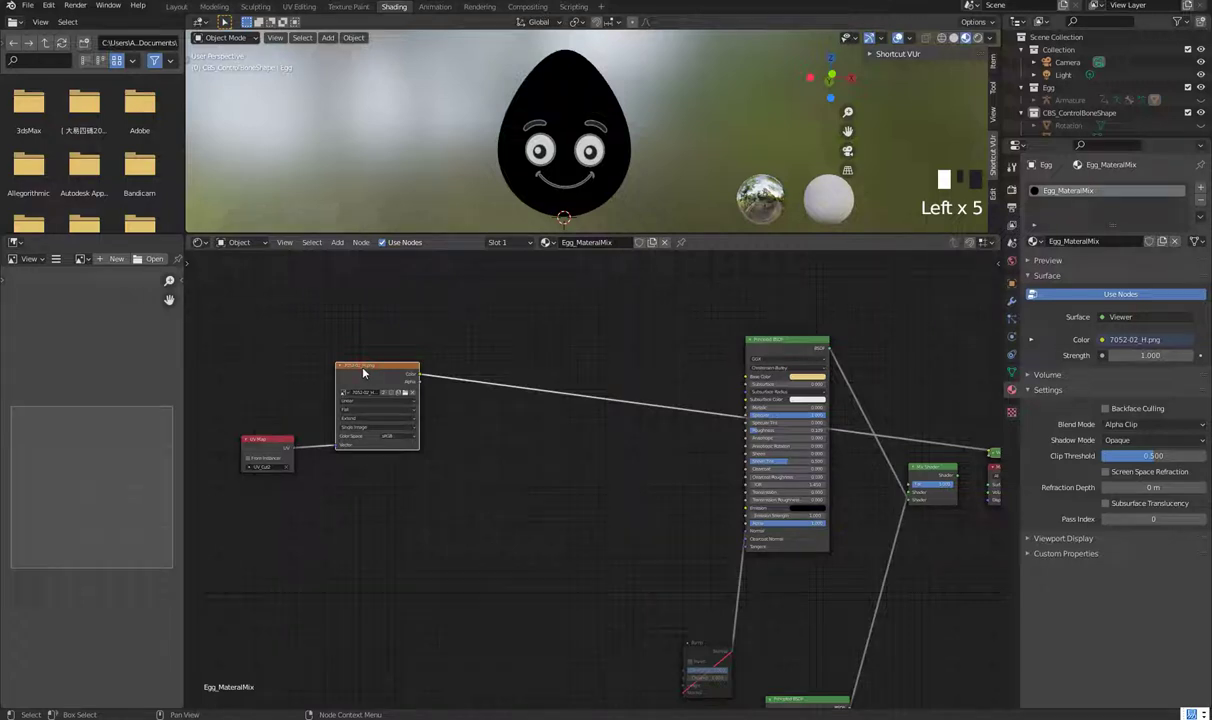
# Step: Duplicate the face texture node below the original, undo the misplaced copy and delete the stray node
pyautogui.press('shift+d')
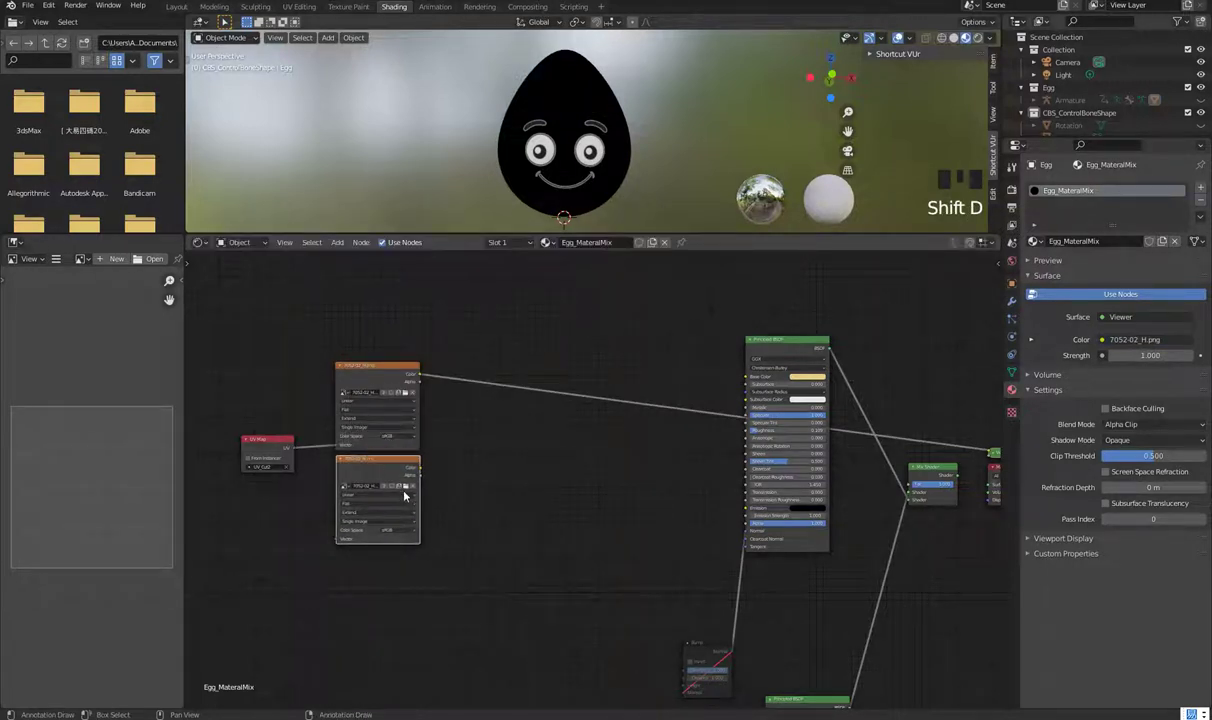
pyautogui.moveTo(386, 488); pyautogui.dragTo(397, 496)
pyautogui.press('ctrl+z')
pyautogui.click(398, 463)
pyautogui.press('x')
# Step: Duplicate the 7052-02_H.png texture node again so a copy sits beneath the original
pyautogui.click(378, 371)
pyautogui.press('shift+d')
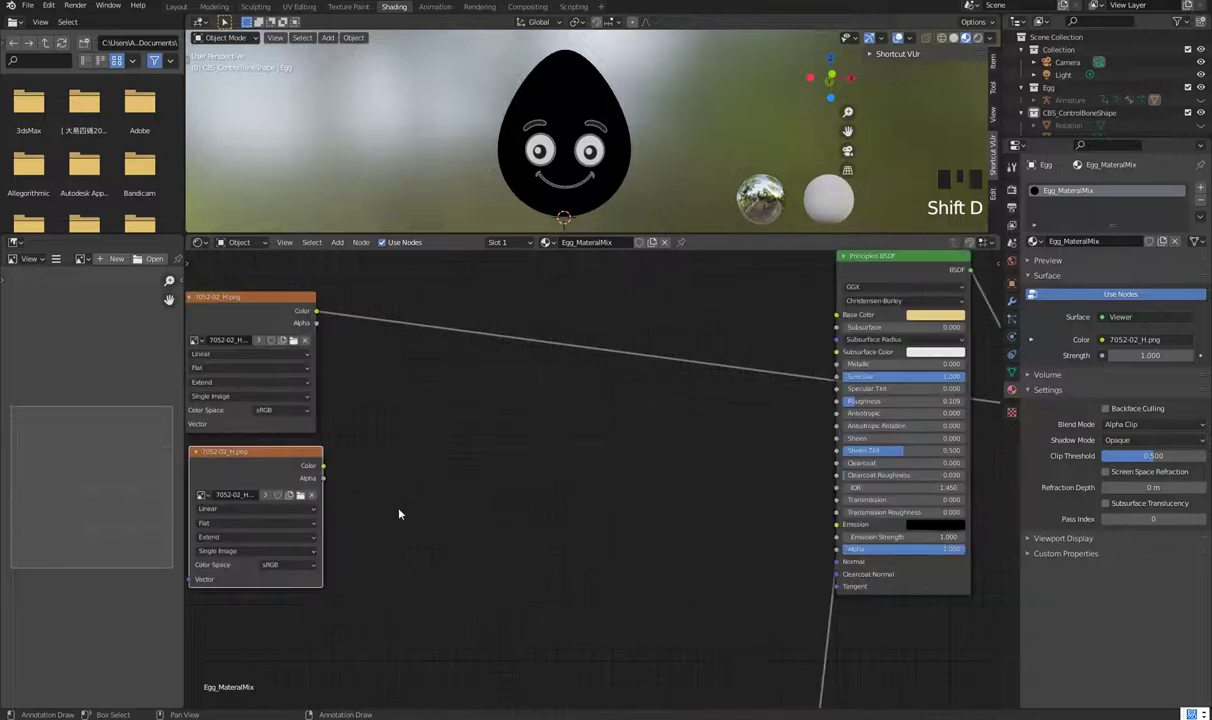
pyautogui.scroll(3)
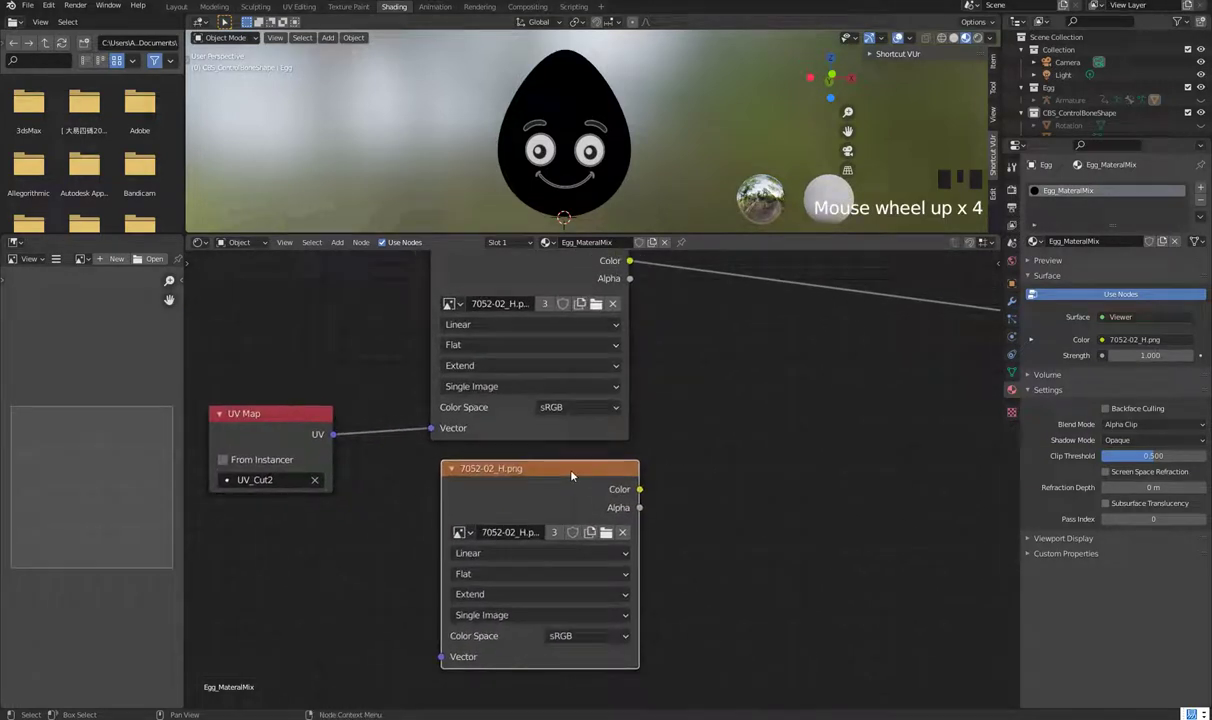
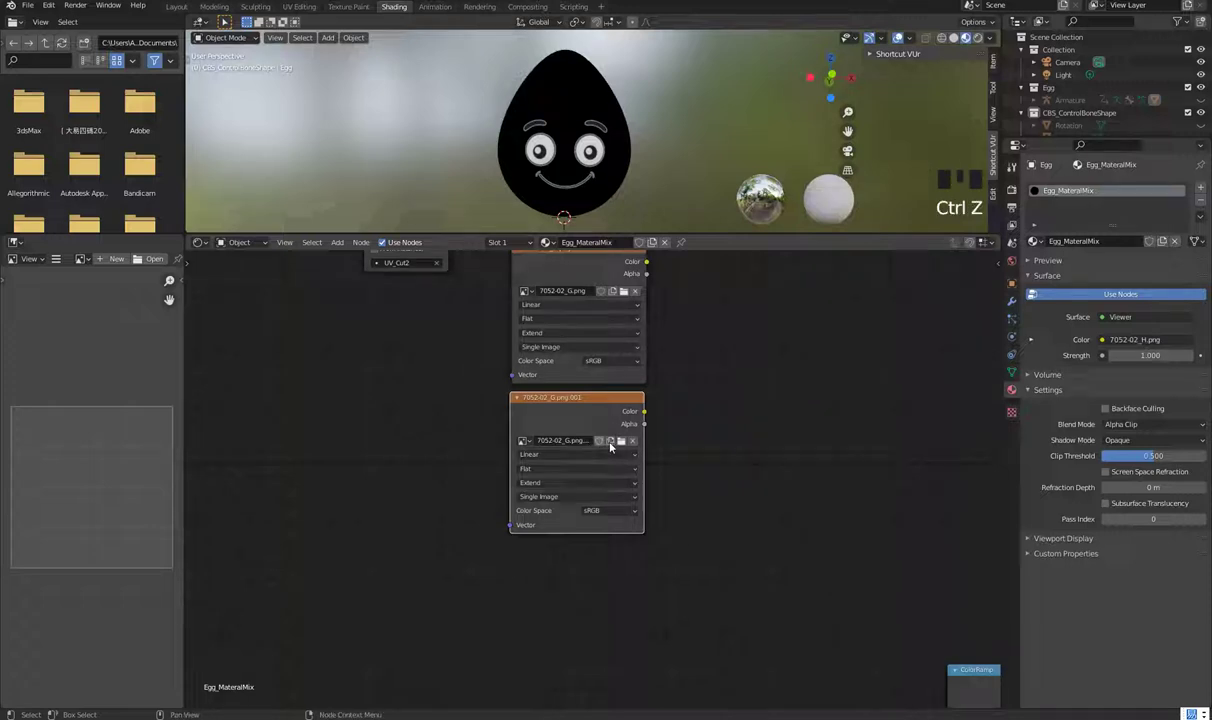
# Step: Make the lowest texture node load 7052-02_F.png from the File View, placed below the G node
pyautogui.click(619, 399)
pyautogui.press('x')
pyautogui.click(594, 313)
pyautogui.press('shift+d')
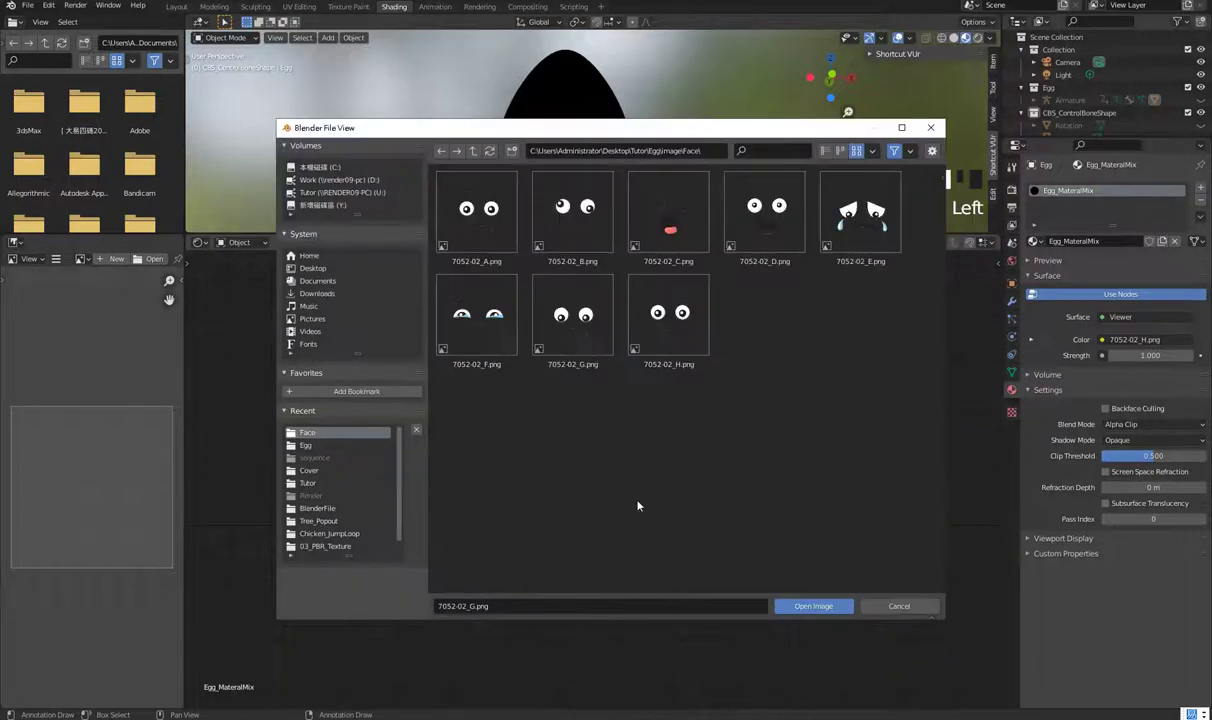
pyautogui.moveTo(623, 471); pyautogui.dragTo(848, 260)
pyautogui.moveTo(864, 246); pyautogui.dragTo(692, 290)
pyautogui.click(827, 610)
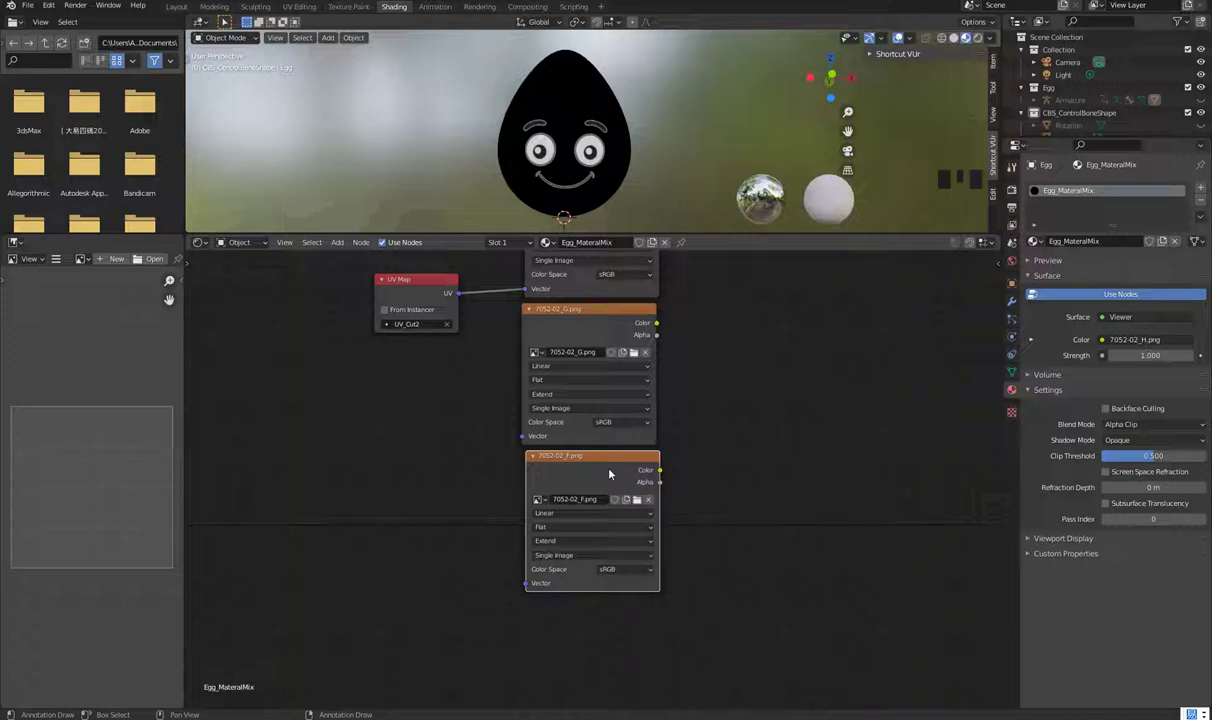
# Step: Duplicate the F image texture node to add a fourth face texture below it
pyautogui.click(606, 395)
pyautogui.press('shift+d')
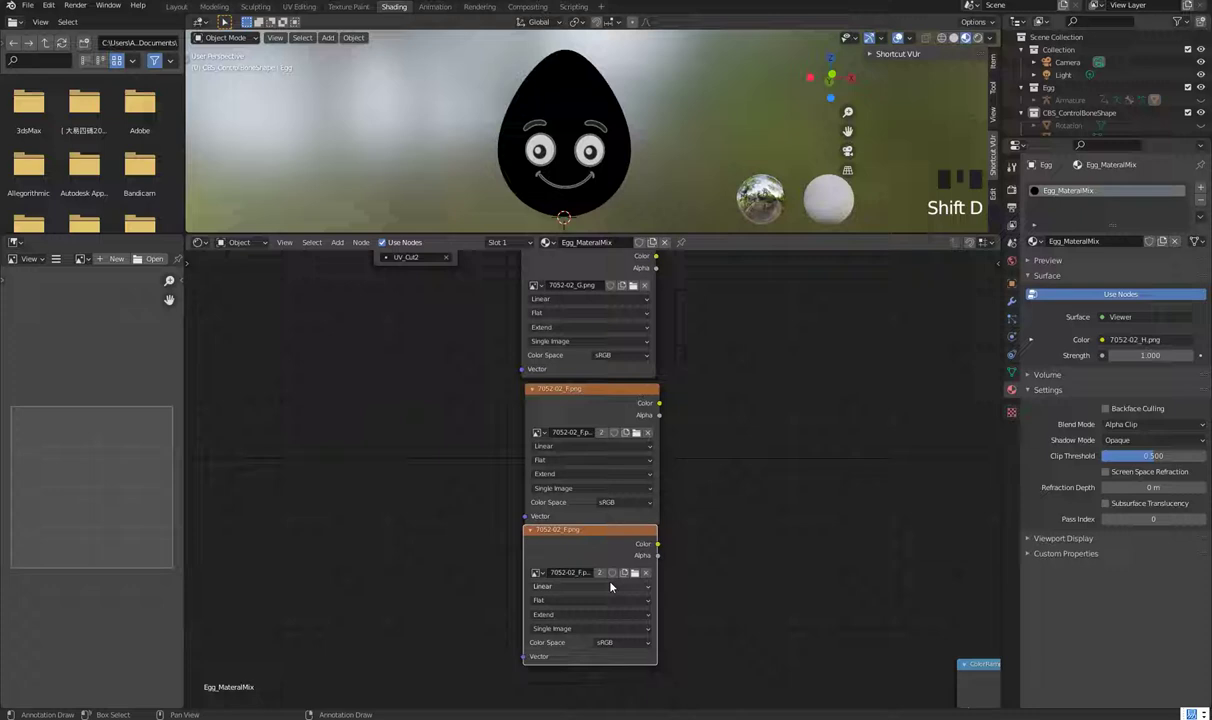
# Step: Settle the new texture node at the column's bottom and feed the G texture's colour into the Mix node
pyautogui.moveTo(599, 387); pyautogui.dragTo(1150, 244)
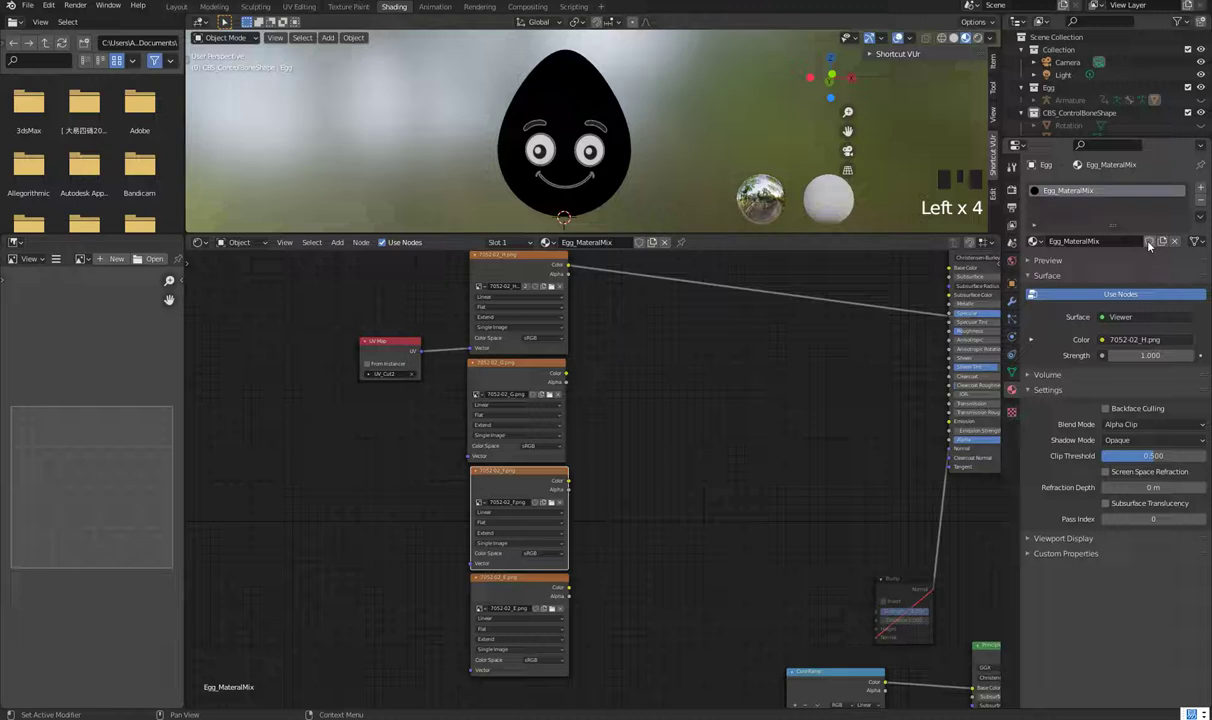
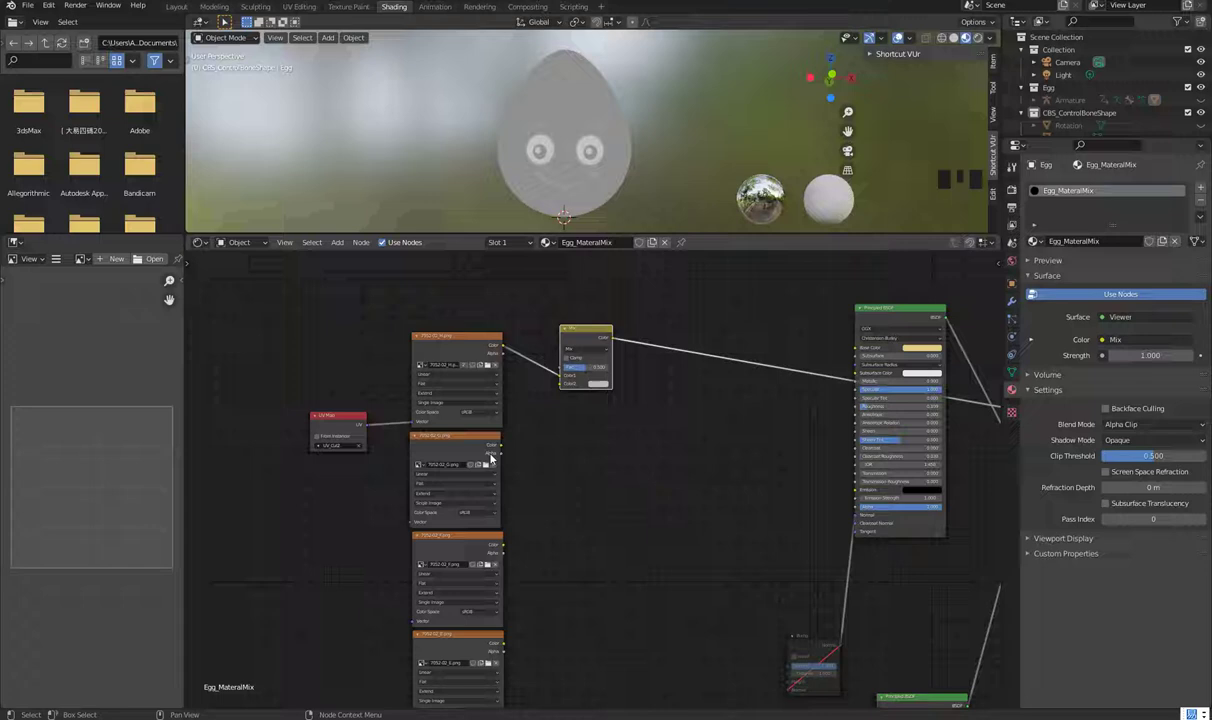
pyautogui.moveTo(504, 447); pyautogui.dragTo(558, 392)
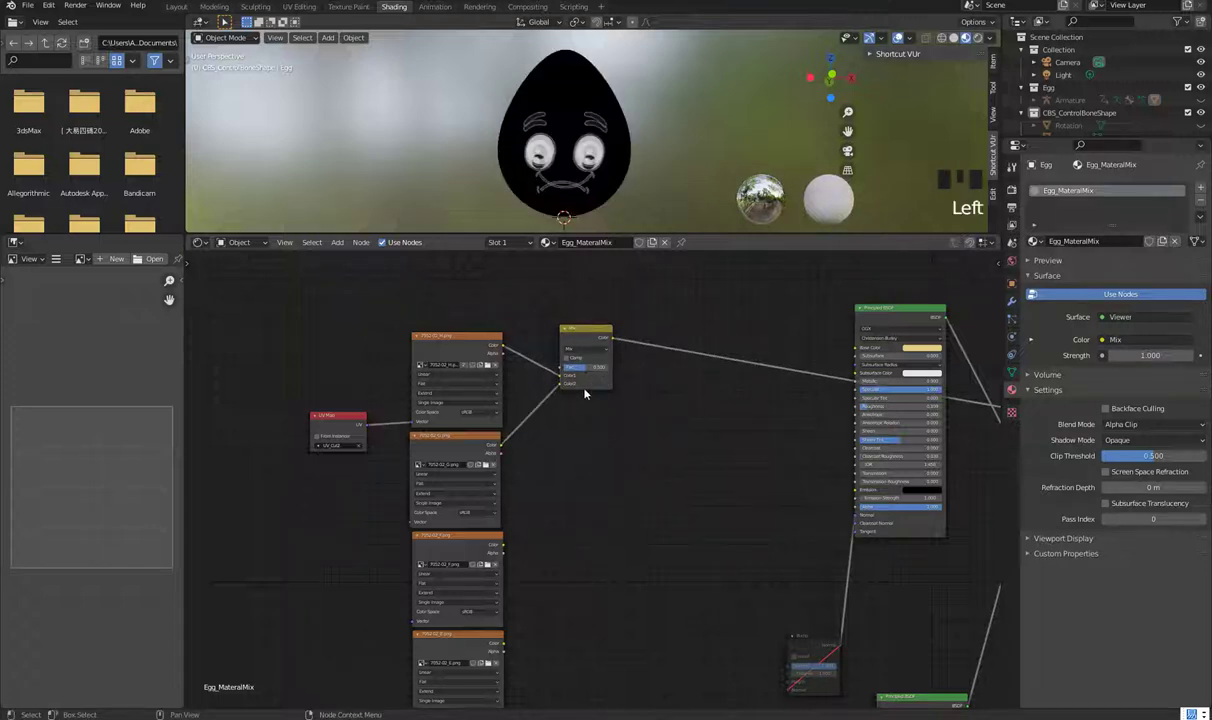